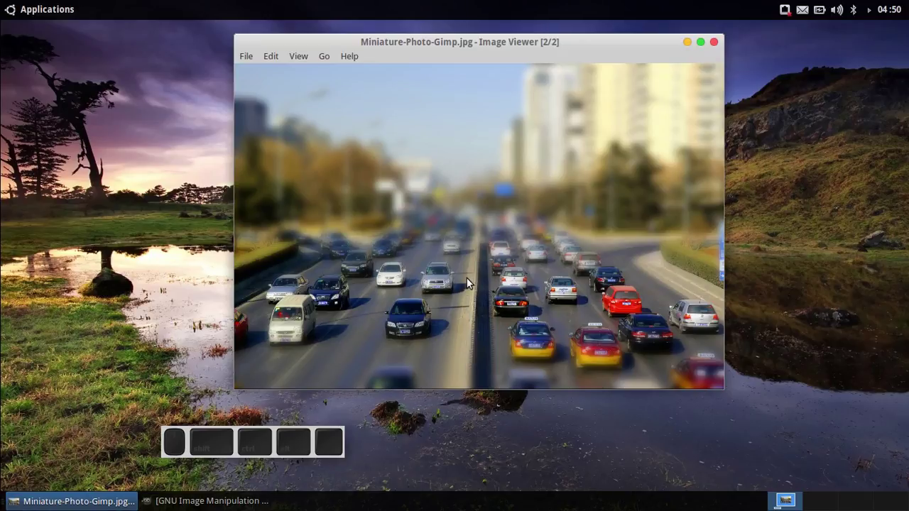
Flip between City-04.jpg and Miniature-Photo-Gimp.jpg, then minimize Image Viewer to show the desktop
{"action": "scroll", "scroll_direction": "up", "scroll_amount": 3}
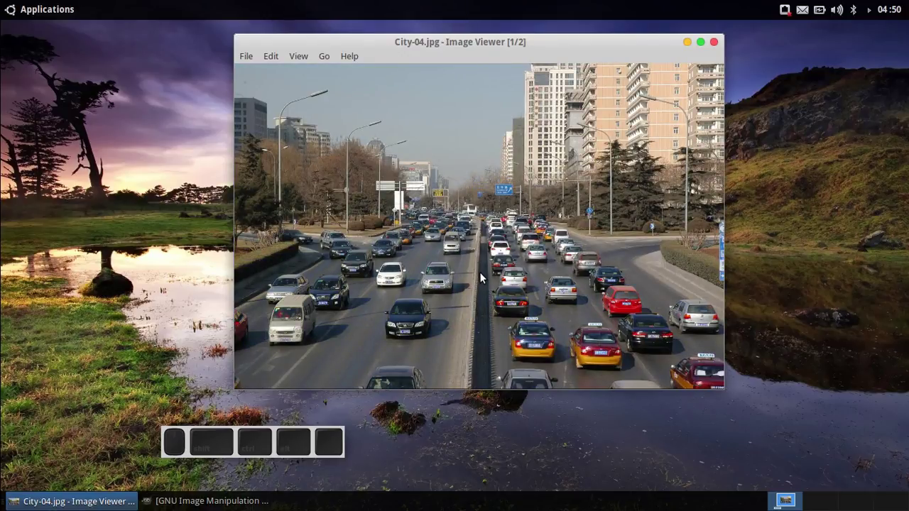
{"action": "scroll", "scroll_direction": "down", "scroll_amount": 3}
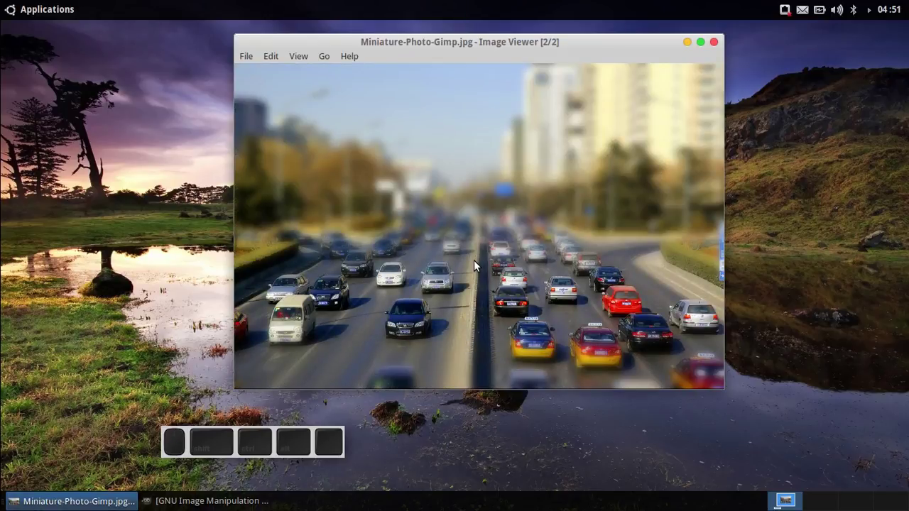
{"action": "left_click", "coordinate": [692, 46]}
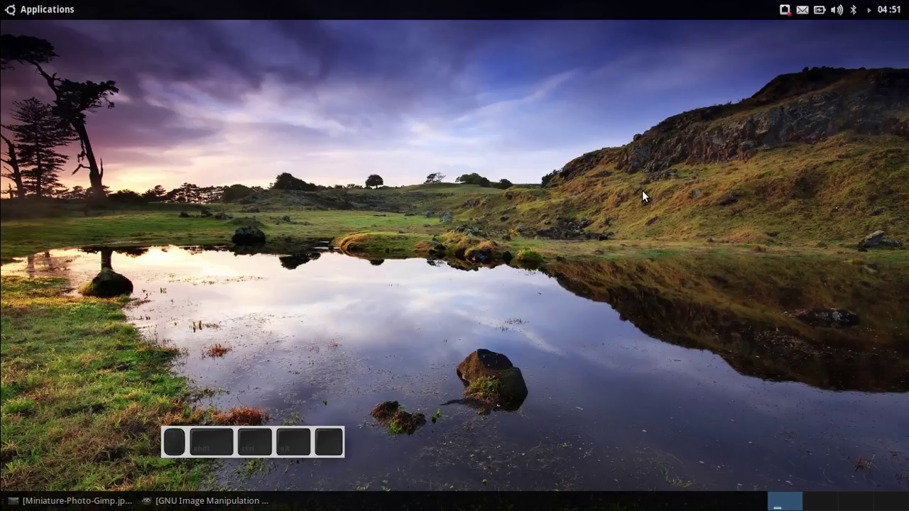
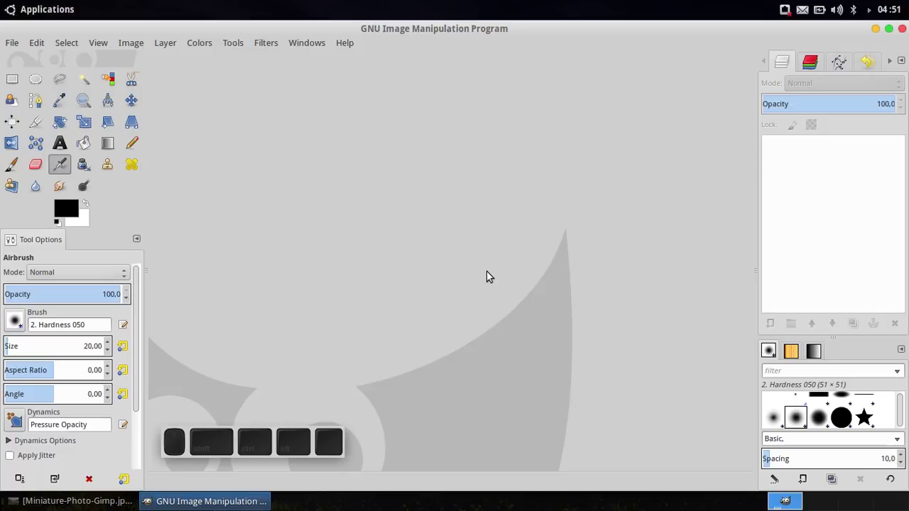
Open City-04.jpg from Pictures > Project - Gimp as a new image in GIMP
{"action": "left_click", "coordinate": [15, 49]}
{"action": "left_click", "coordinate": [24, 95]}
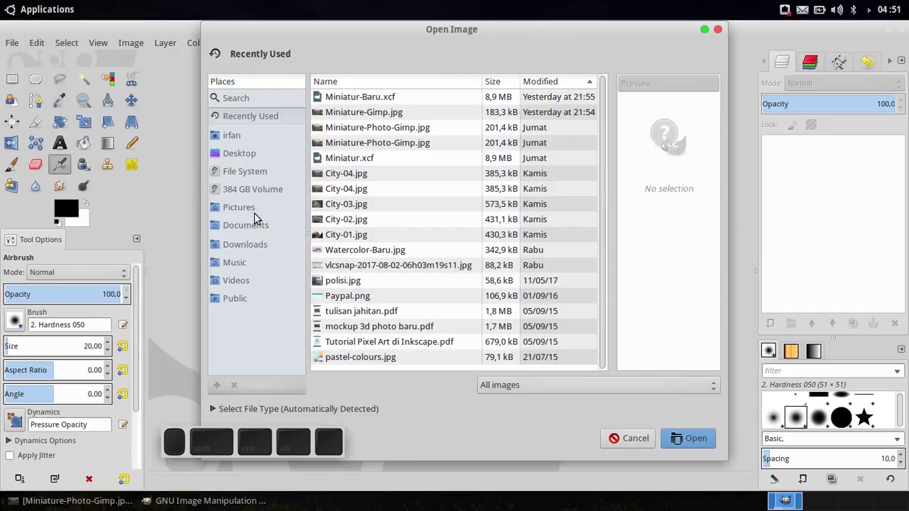
{"action": "left_click", "coordinate": [258, 215]}
{"action": "left_click", "coordinate": [368, 211]}
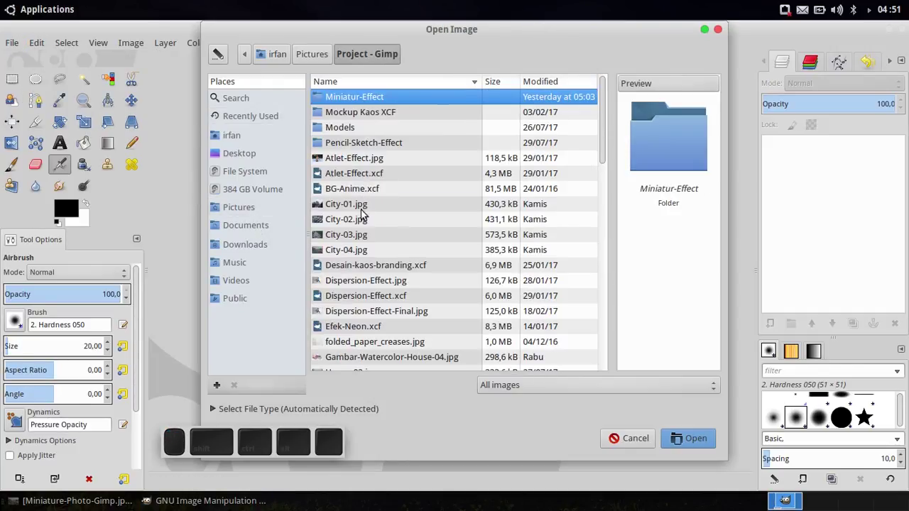
{"action": "left_click", "coordinate": [352, 255]}
{"action": "left_click", "coordinate": [704, 444]}
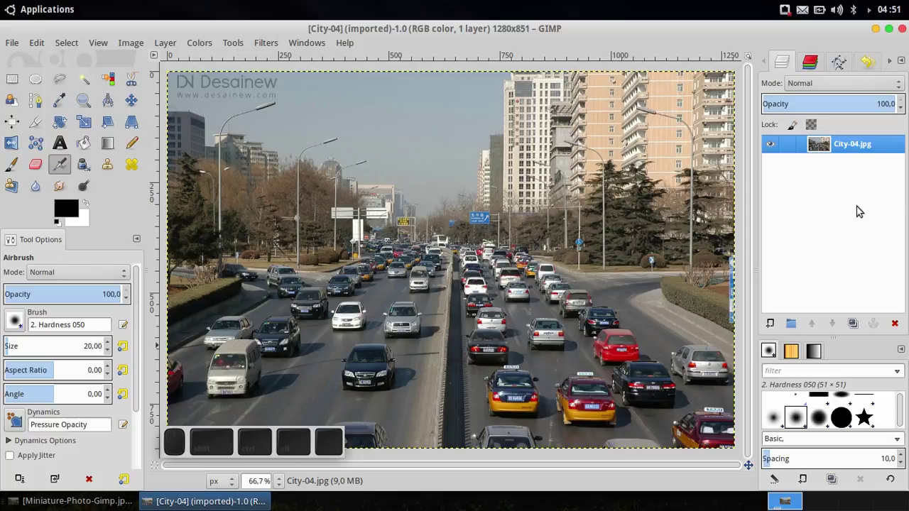
Rename the photo's layer to City
{"action": "left_click", "coordinate": [871, 149]}
{"action": "key", "text": "Right"}
{"action": "key", "text": "BackSpace"}
{"action": "key", "text": "Return"}
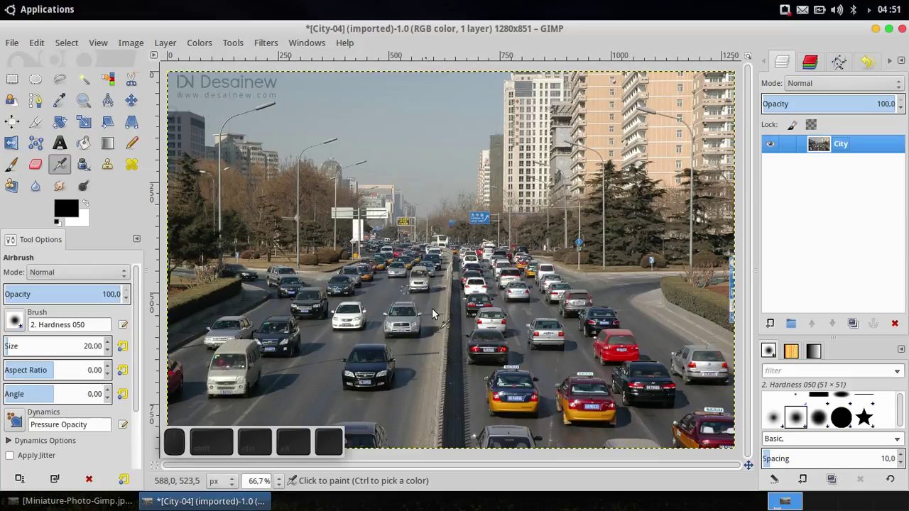
Duplicate the City layer and rename the copy City-HSV
{"action": "left_click", "coordinate": [854, 329]}
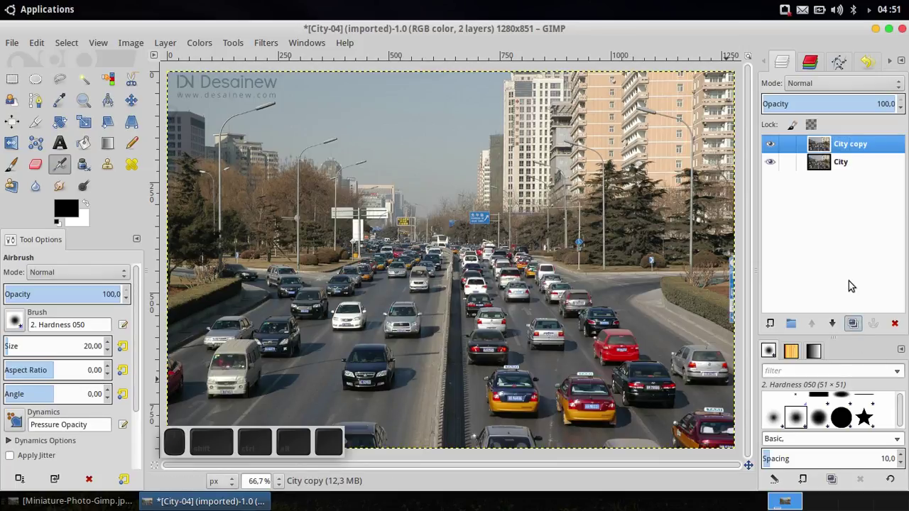
{"action": "left_click", "coordinate": [865, 148]}
{"action": "key", "text": "Right"}
{"action": "key", "text": "BackSpace"}
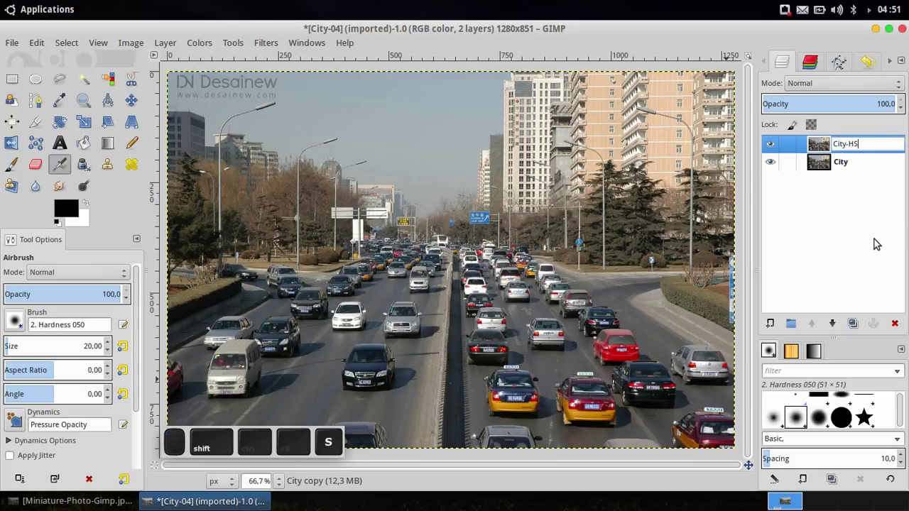
{"action": "key", "text": "shift+Return"}
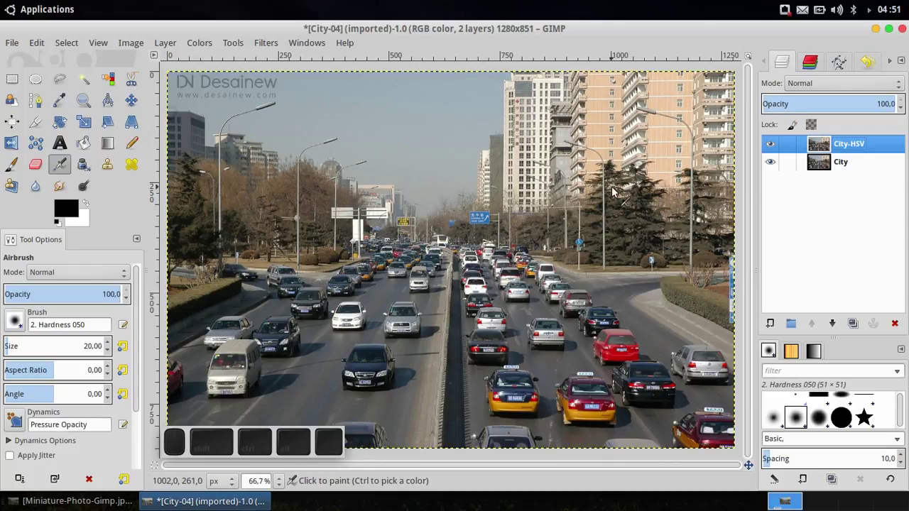
{"action": "left_click", "coordinate": [201, 43]}
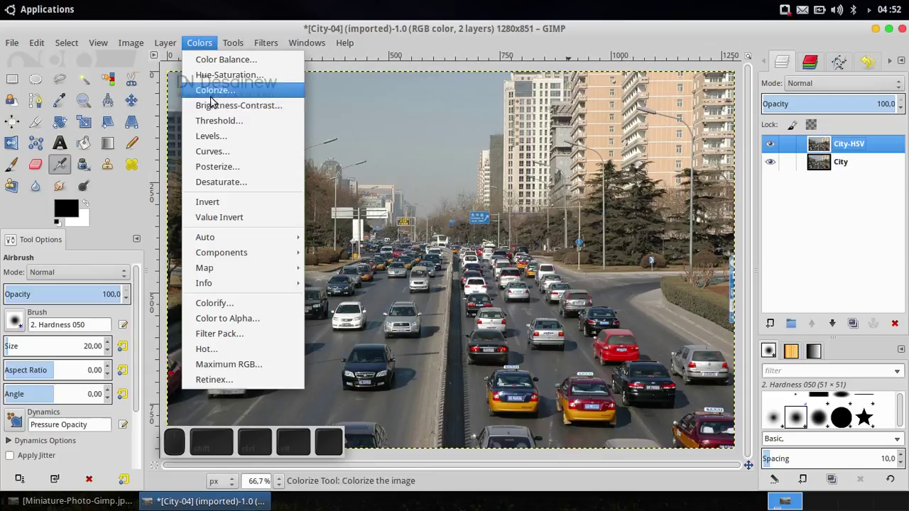
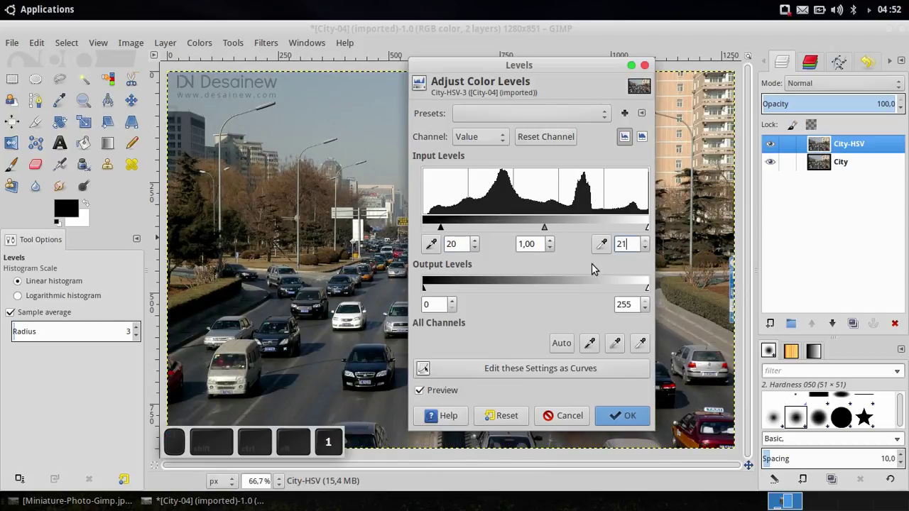
Apply Levels to City-HSV with input range 20–212 for more contrast and brightness
{"action": "key", "text": "Return"}
{"action": "left_click", "coordinate": [626, 420]}
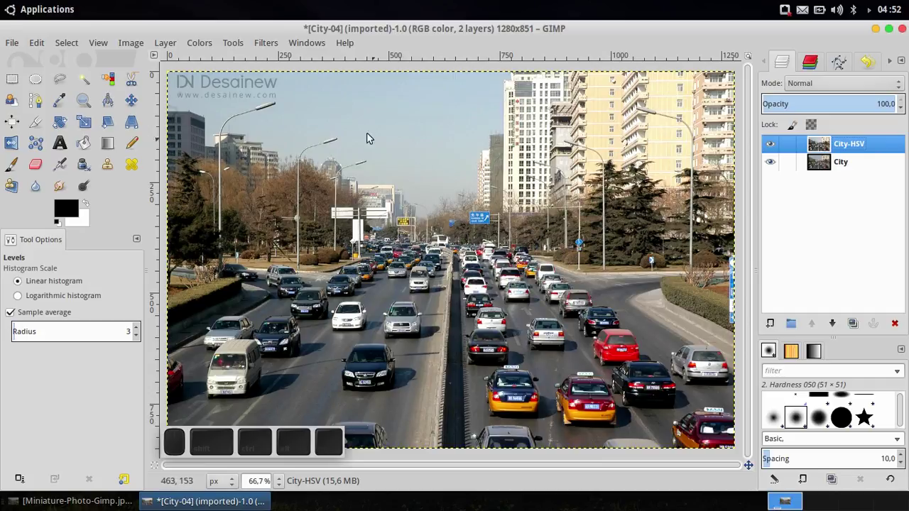
{"action": "left_click", "coordinate": [195, 44]}
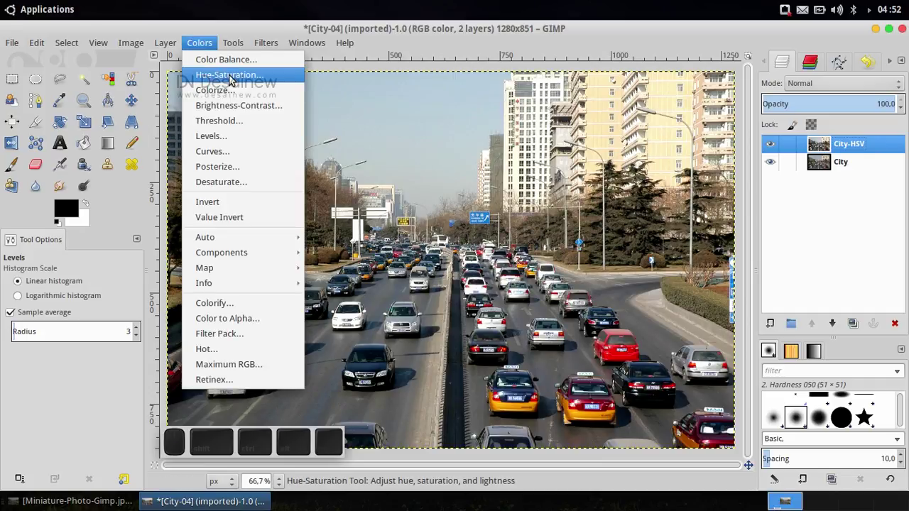
Apply Hue-Saturation to City-HSV: hue 9, lightness 2, saturation 61
{"action": "left_click", "coordinate": [233, 79]}
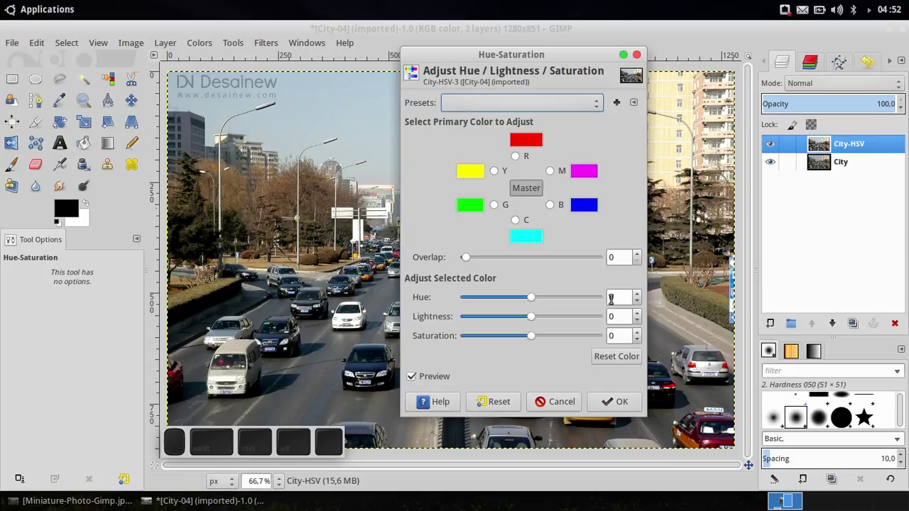
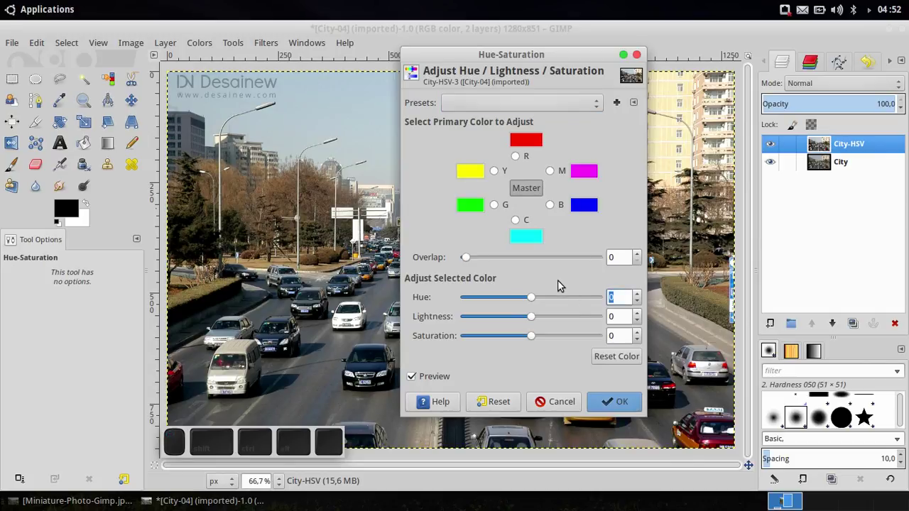
{"action": "key", "text": "9"}
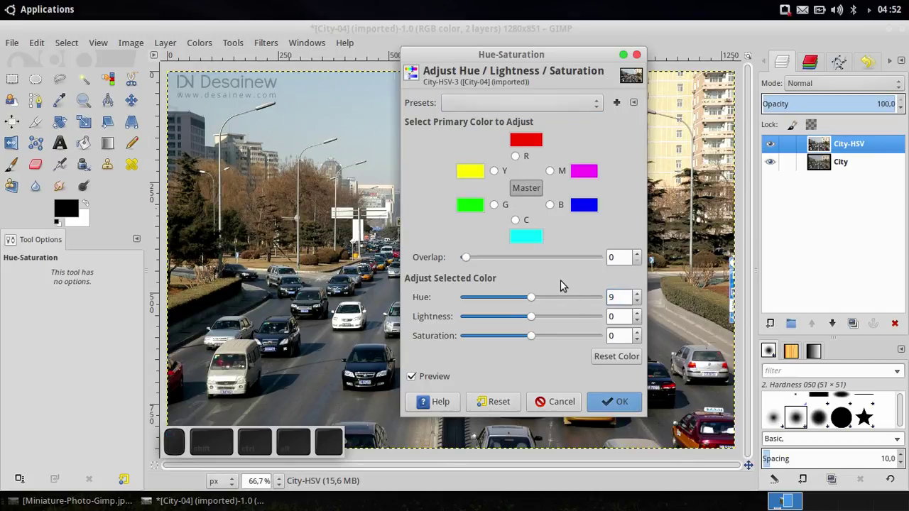
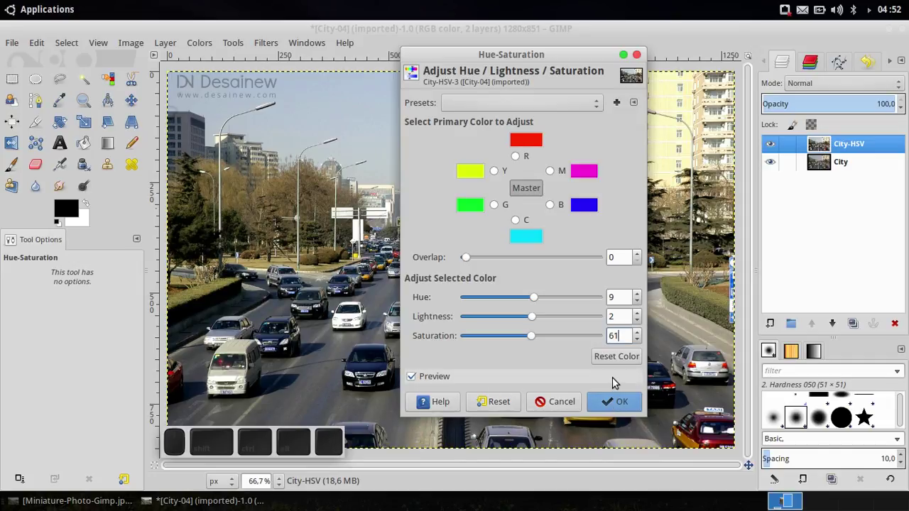
{"action": "key", "text": "Return"}
{"action": "left_click", "coordinate": [616, 406]}
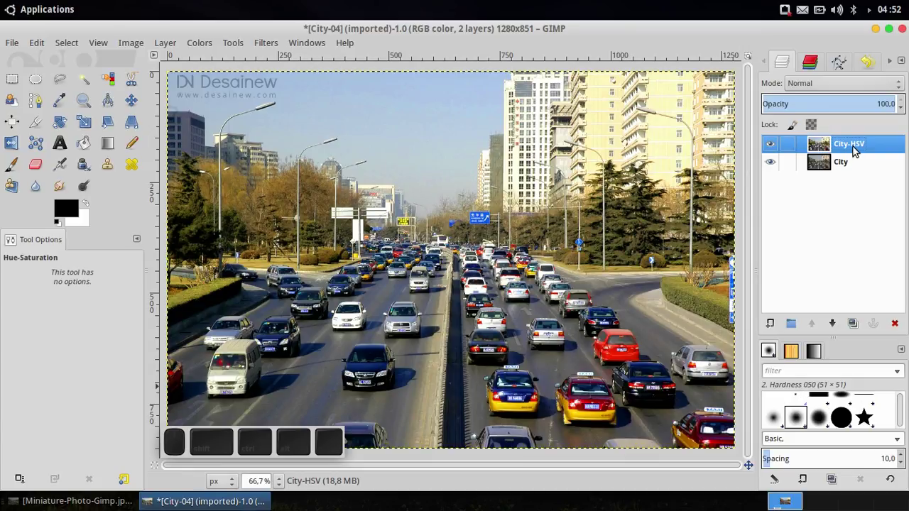
Duplicate City-HSV and rename the top copy City-Blur
{"action": "left_click", "coordinate": [857, 326]}
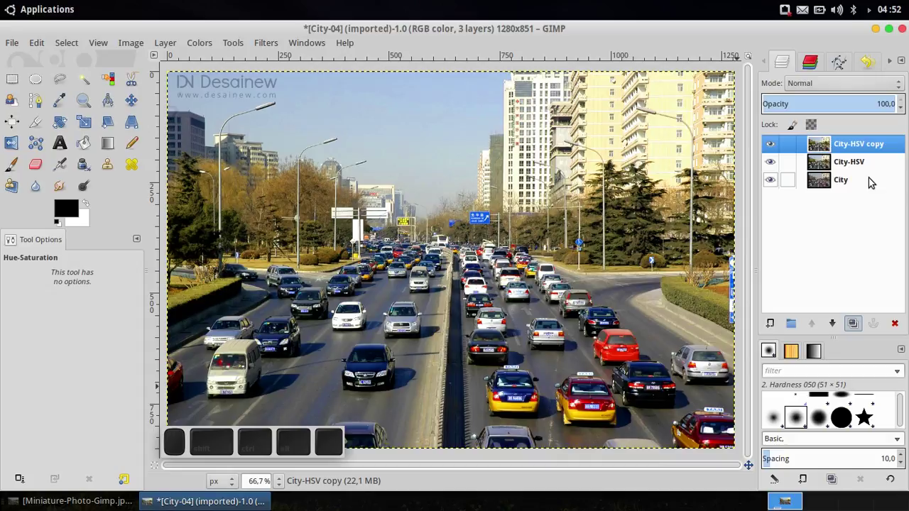
{"action": "left_click", "coordinate": [874, 147]}
{"action": "key", "text": "Right"}
{"action": "key", "text": "BackSpace"}
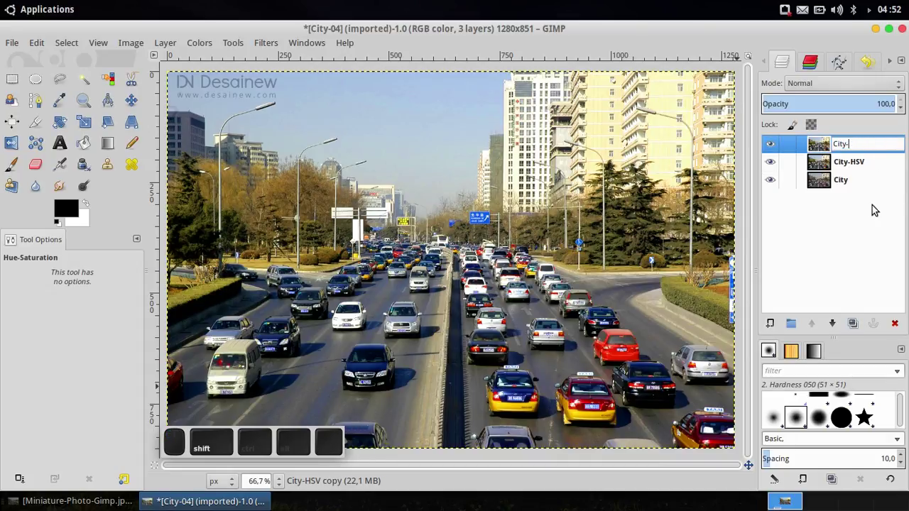
{"action": "key", "text": "Return"}
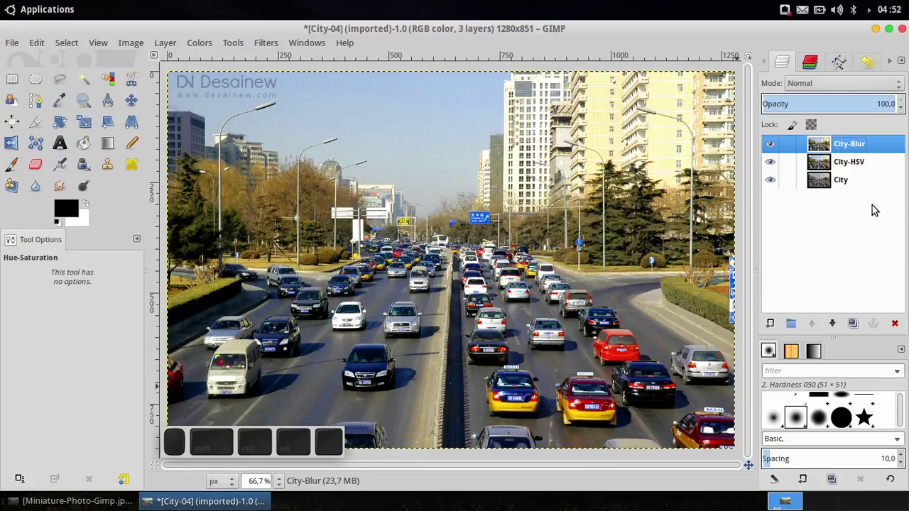
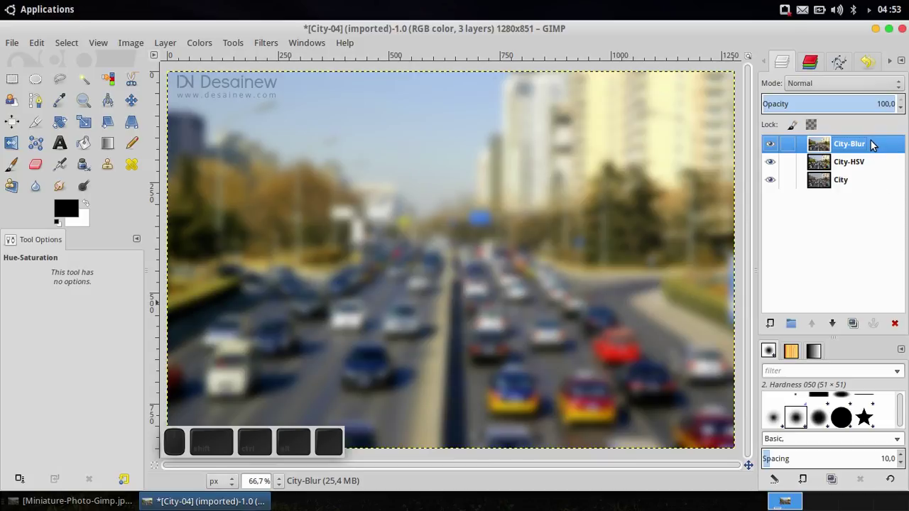
Add a White (full opacity) layer mask to the City-Blur layer
{"action": "right_click", "coordinate": [874, 143]}
{"action": "left_click", "coordinate": [817, 198]}
{"action": "left_click", "coordinate": [400, 214]}
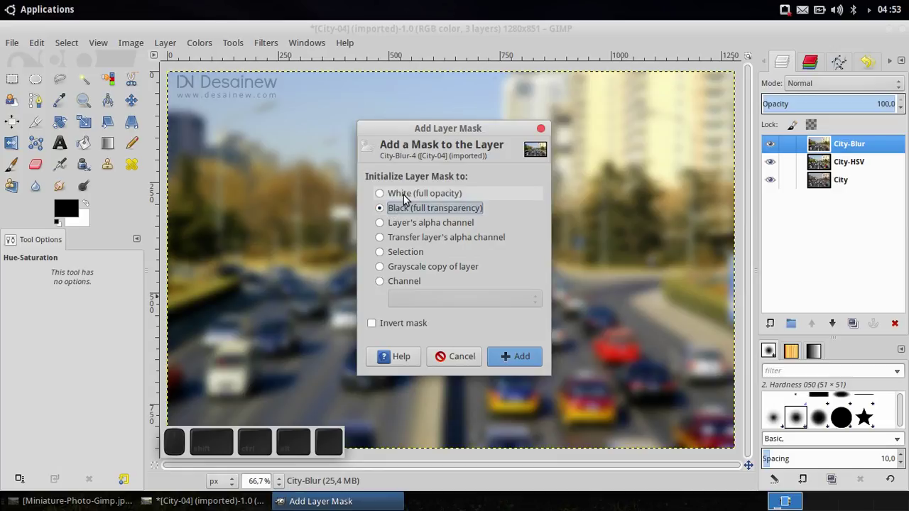
{"action": "left_click", "coordinate": [404, 197]}
{"action": "left_click", "coordinate": [527, 361]}
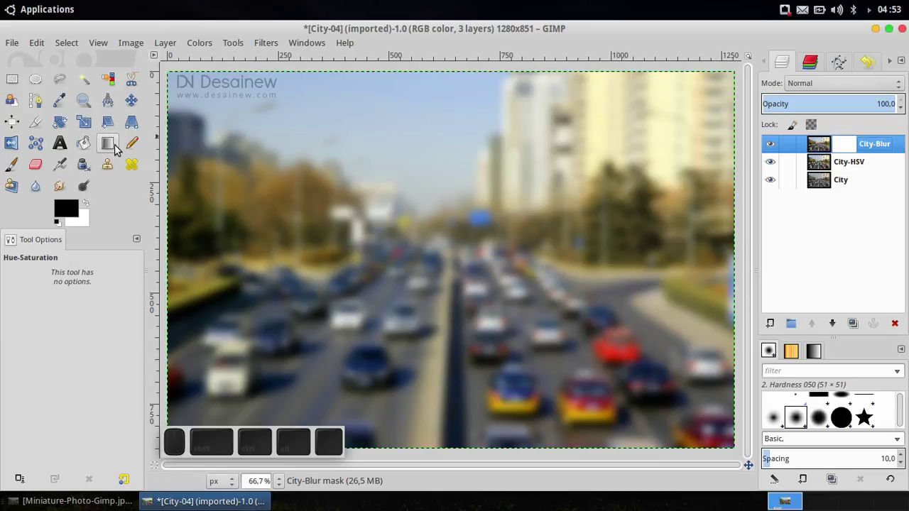
With the Blend tool active, create a new Untitled gradient and split it uniformly into equal segments
{"action": "left_click", "coordinate": [118, 149]}
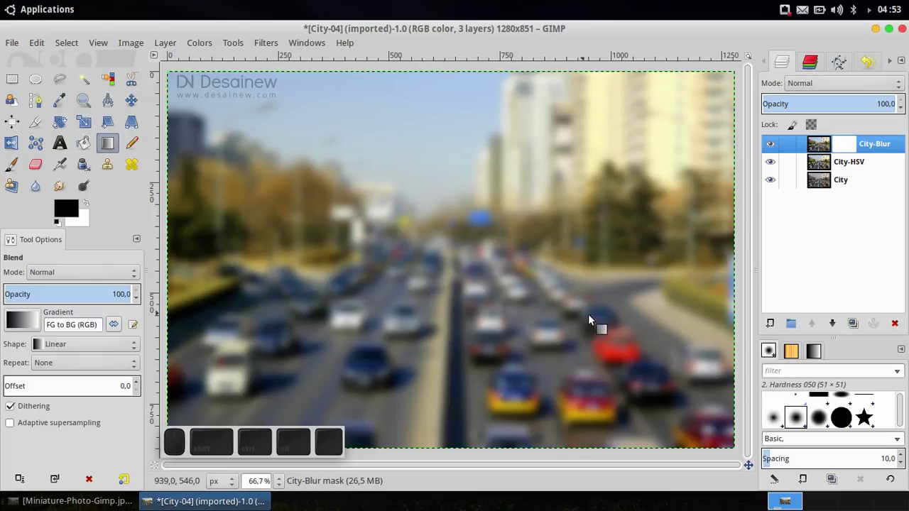
{"action": "left_click", "coordinate": [815, 358]}
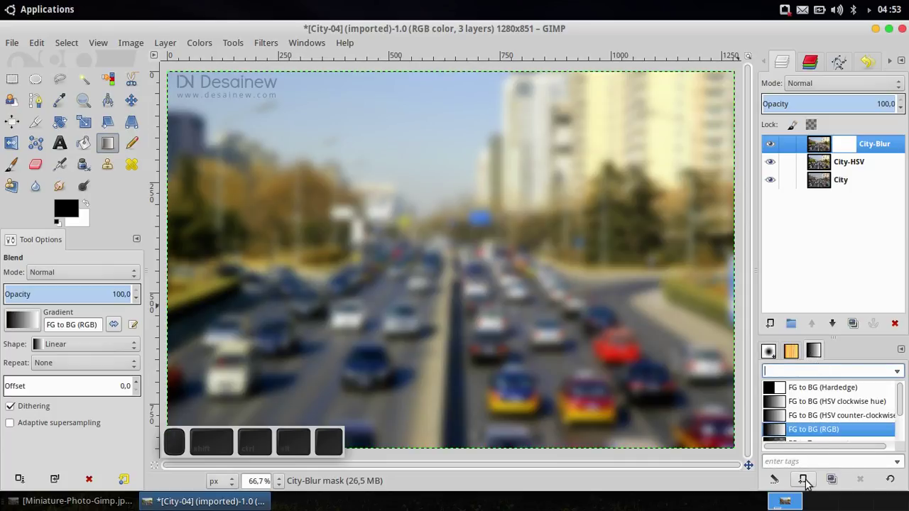
{"action": "left_click", "coordinate": [808, 485]}
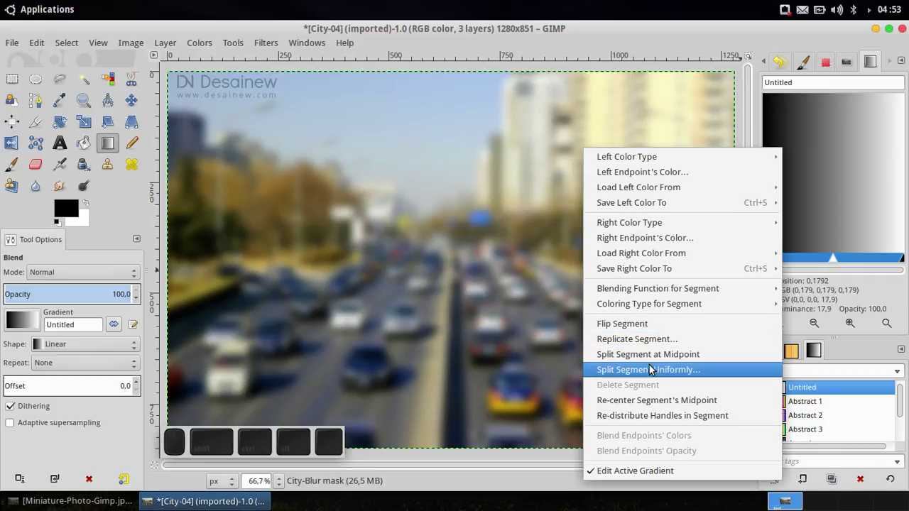
{"action": "left_click", "coordinate": [670, 375]}
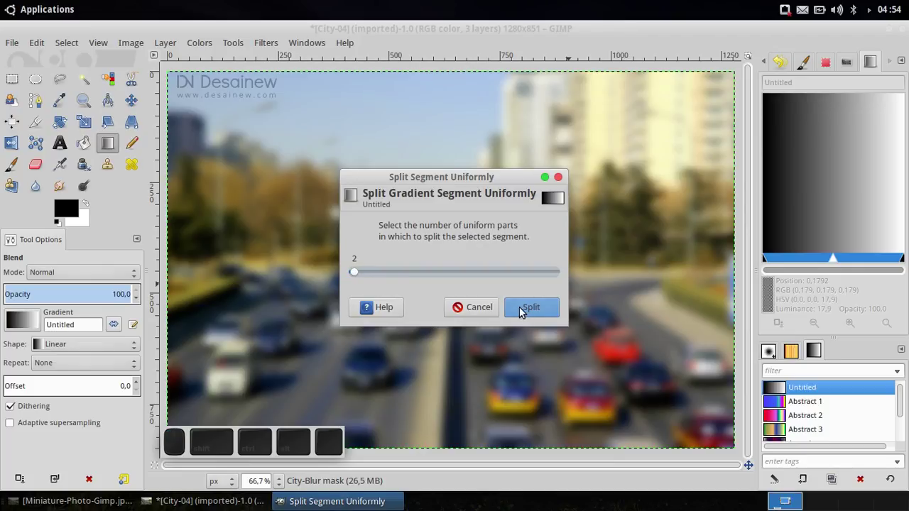
{"action": "left_click", "coordinate": [536, 312]}
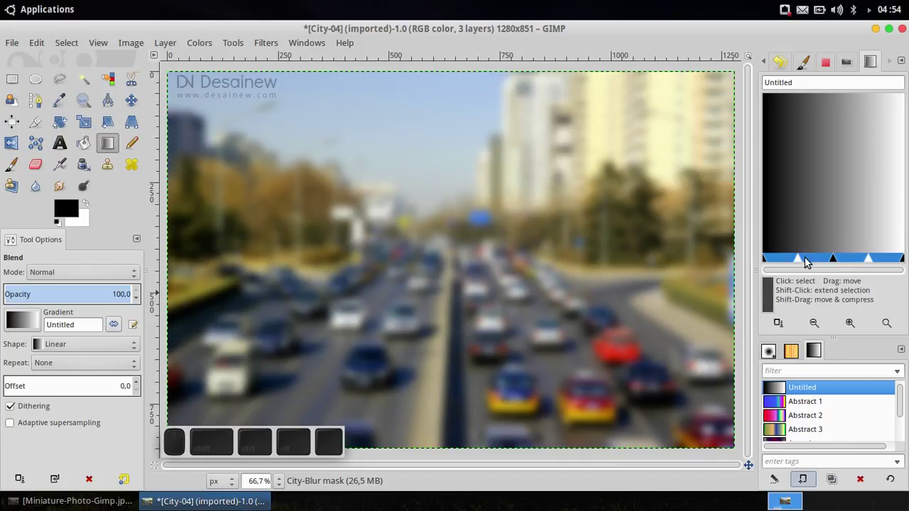
Select gradient segments in turn, ending with the left half selected for recolouring
{"action": "left_click", "coordinate": [817, 261]}
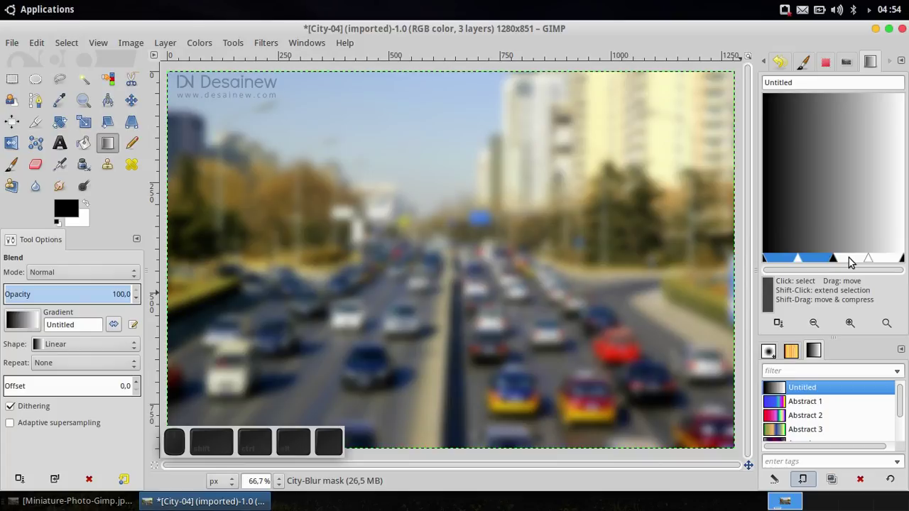
{"action": "left_click", "coordinate": [854, 262]}
{"action": "left_click", "coordinate": [818, 263]}
{"action": "left_click", "coordinate": [856, 258]}
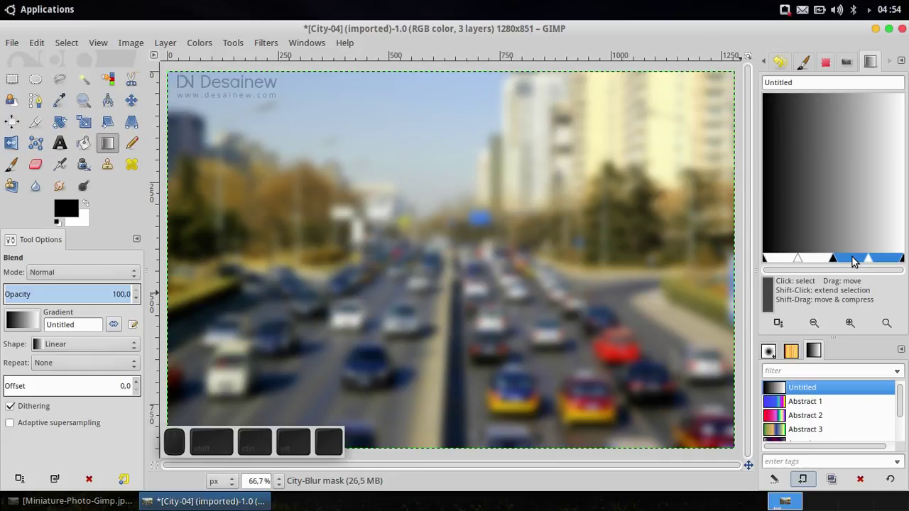
{"action": "left_click", "coordinate": [813, 259]}
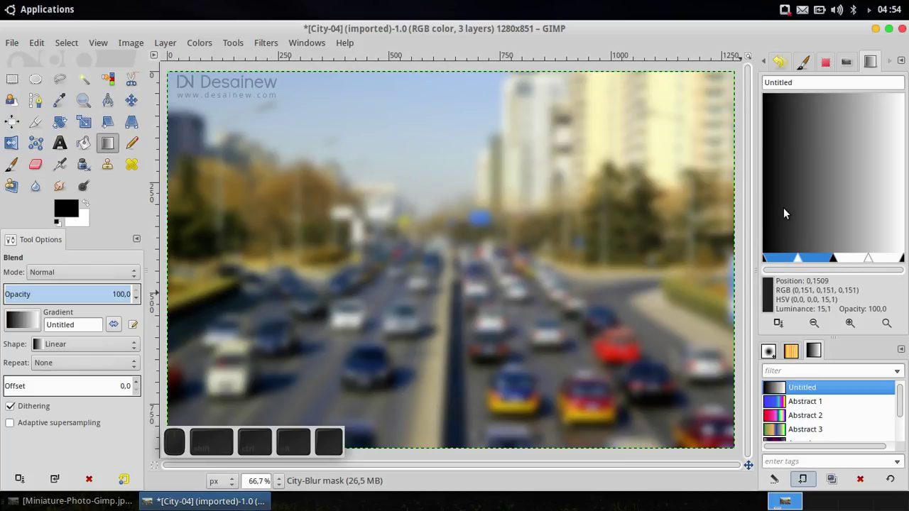
Colour the left half of the gradient from a white left endpoint to a black right endpoint
{"action": "right_click", "coordinate": [785, 219]}
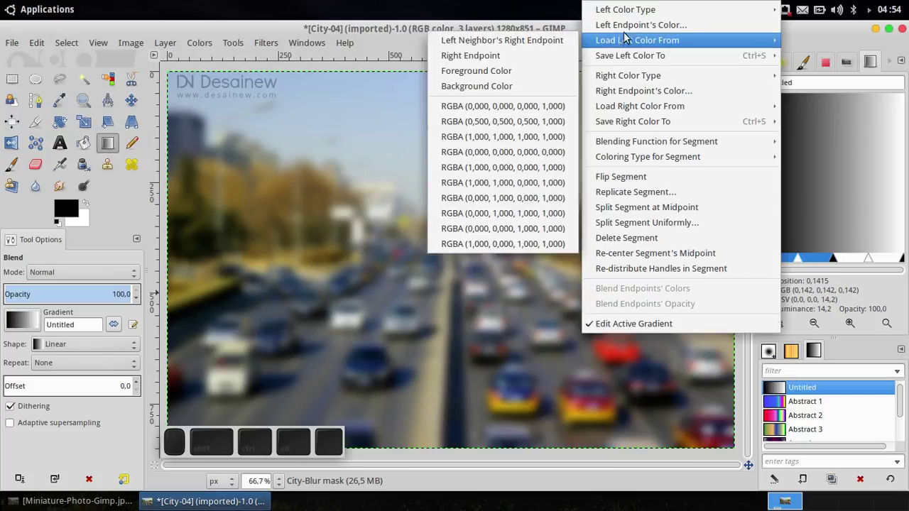
{"action": "left_click", "coordinate": [632, 32]}
{"action": "left_click_drag", "start_coordinate": [467, 223], "coordinate": [649, 346]}
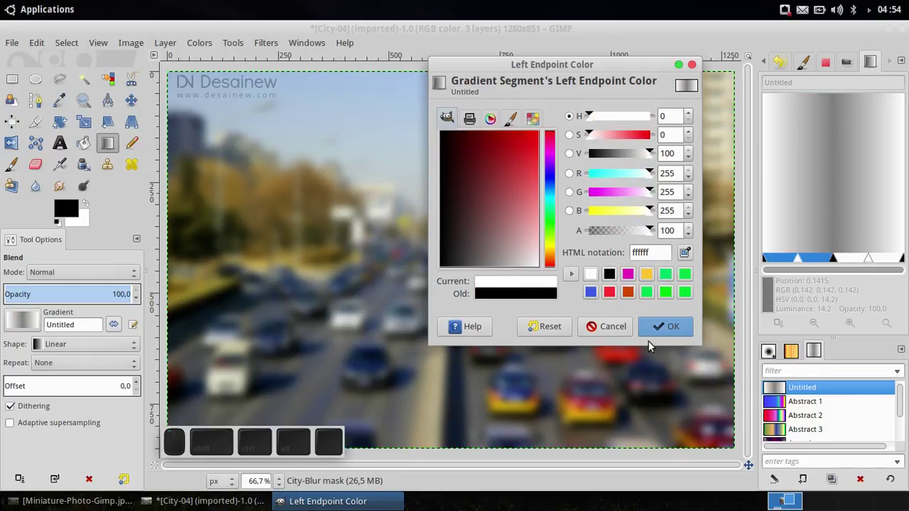
{"action": "left_click", "coordinate": [672, 332]}
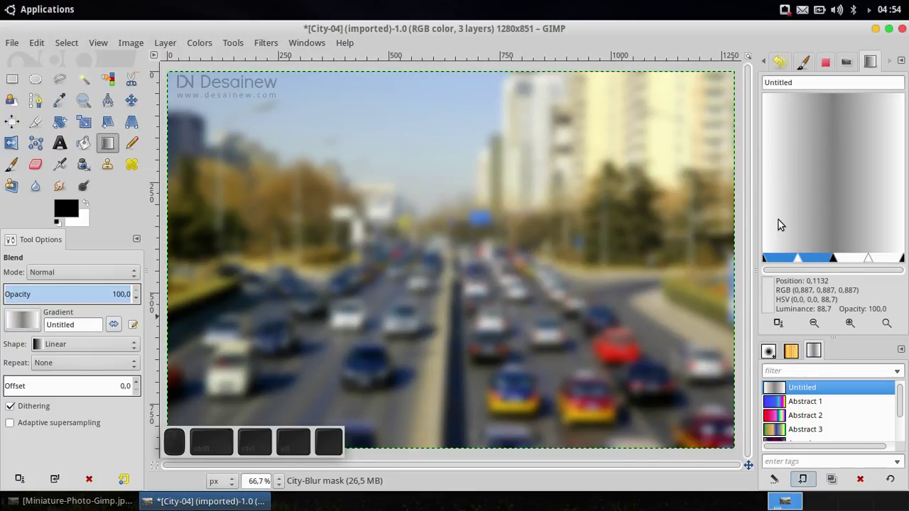
{"action": "right_click", "coordinate": [783, 223]}
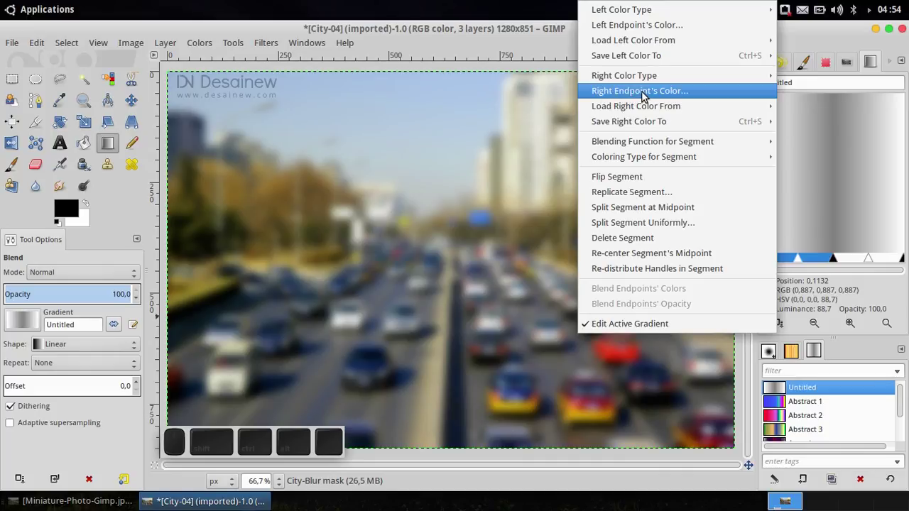
{"action": "left_click", "coordinate": [646, 96]}
{"action": "left_click_drag", "start_coordinate": [478, 215], "coordinate": [612, 317]}
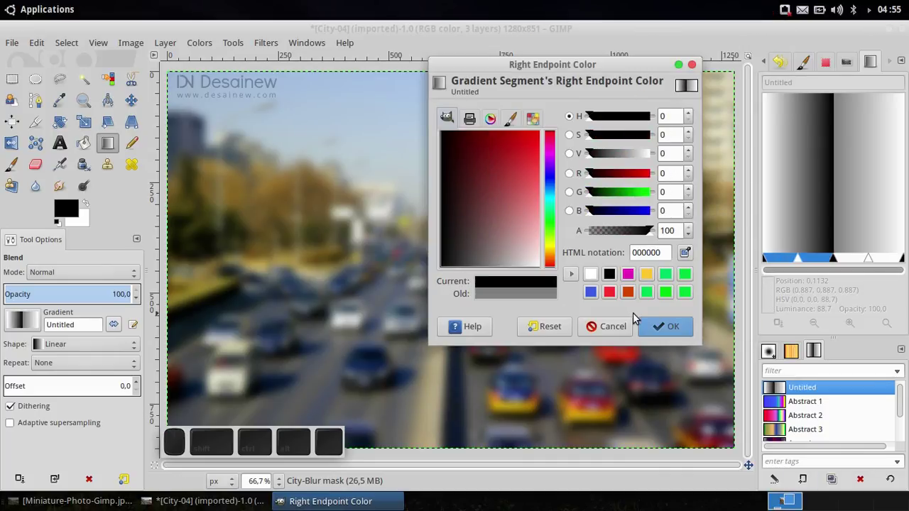
{"action": "left_click", "coordinate": [663, 323]}
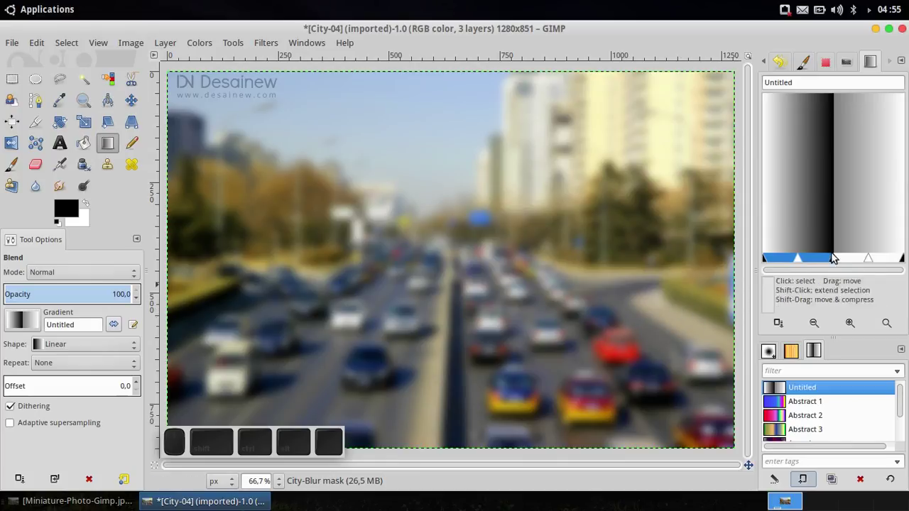
Colour the right half from a black left endpoint to a white right endpoint
{"action": "left_click", "coordinate": [853, 259]}
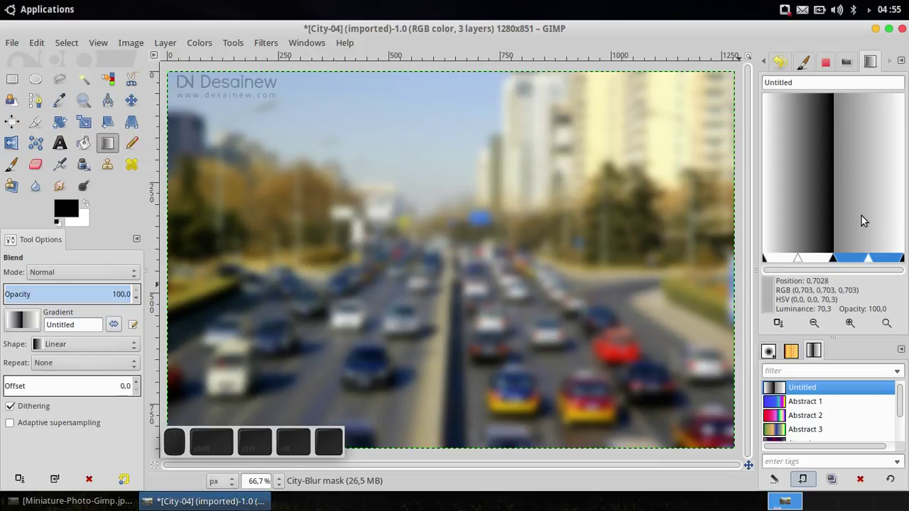
{"action": "right_click", "coordinate": [866, 219]}
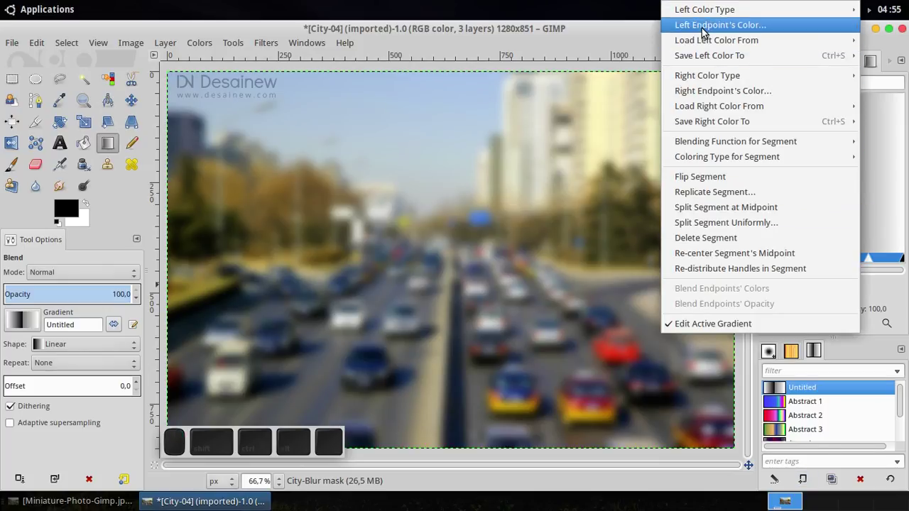
{"action": "left_click", "coordinate": [706, 30]}
{"action": "left_click_drag", "start_coordinate": [468, 217], "coordinate": [607, 331]}
{"action": "left_click", "coordinate": [663, 330]}
{"action": "right_click", "coordinate": [878, 221]}
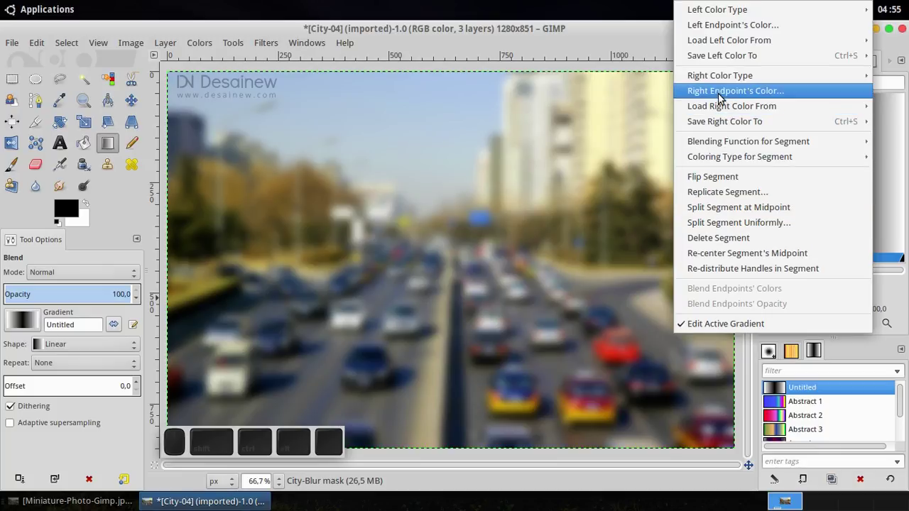
{"action": "left_click", "coordinate": [723, 96]}
{"action": "left_click_drag", "start_coordinate": [473, 204], "coordinate": [617, 345]}
{"action": "left_click", "coordinate": [669, 334]}
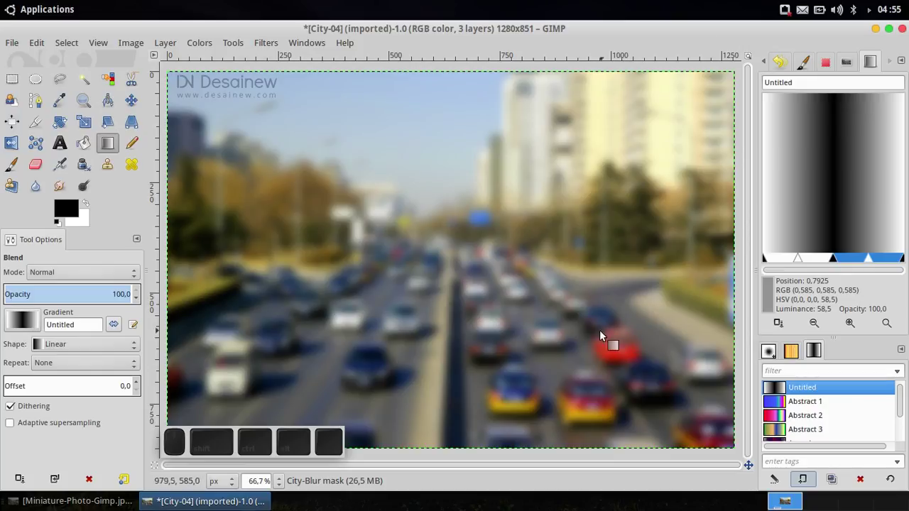
Rename the Untitled gradient to White-Black-White
{"action": "left_click", "coordinate": [821, 84]}
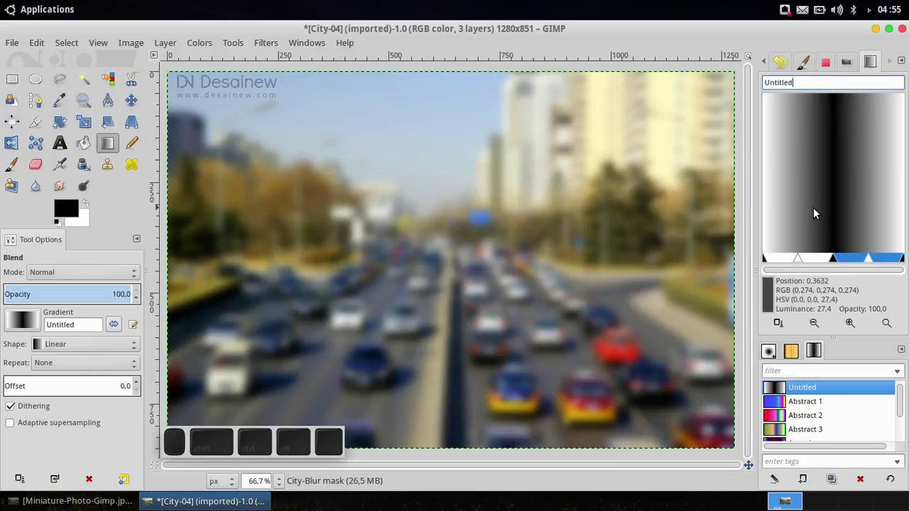
{"action": "key", "text": "BackSpace"}
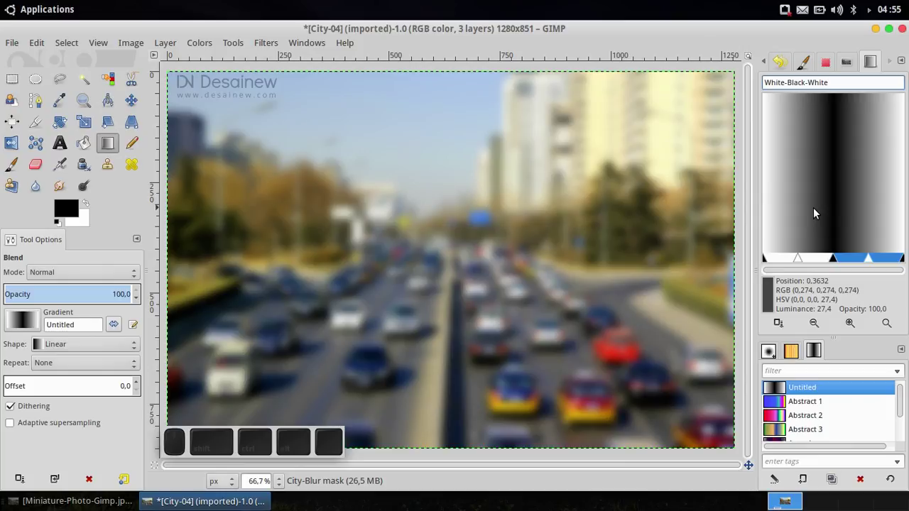
{"action": "key", "text": "Return"}
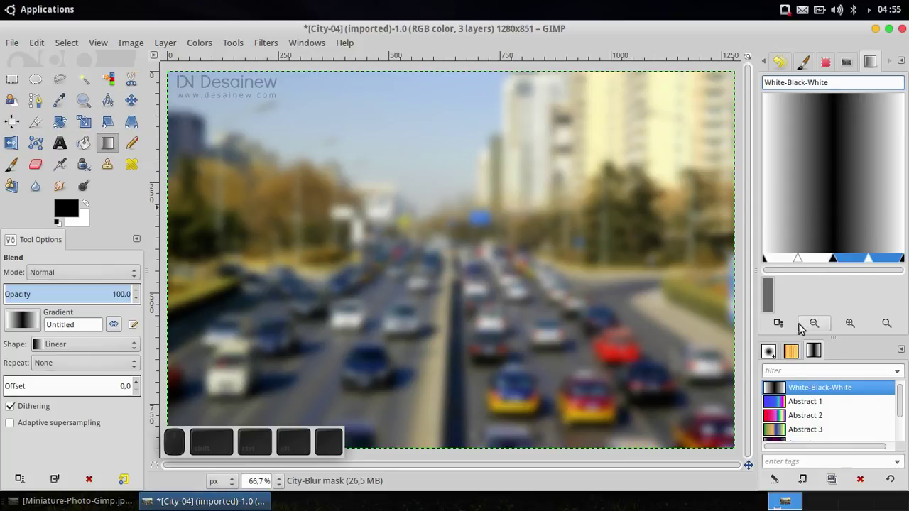
Shift a midpoint handle toward the black centre to widen the dark band, then return to the Layers list
{"action": "left_click", "coordinate": [784, 329]}
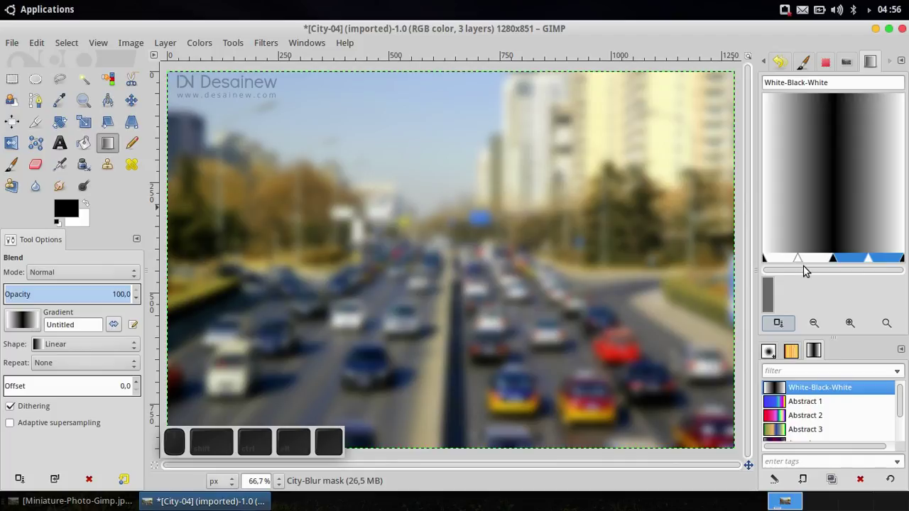
{"action": "left_click_drag", "start_coordinate": [801, 265], "coordinate": [812, 265]}
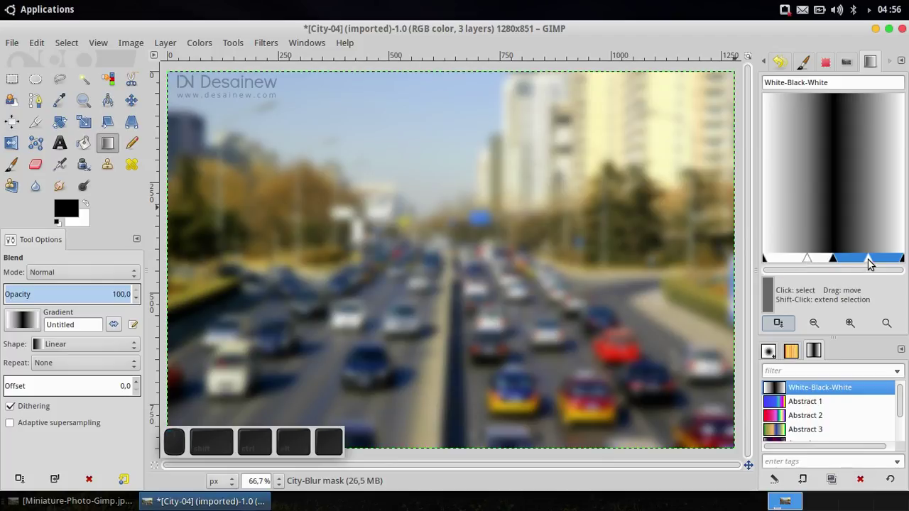
{"action": "left_click", "coordinate": [870, 263]}
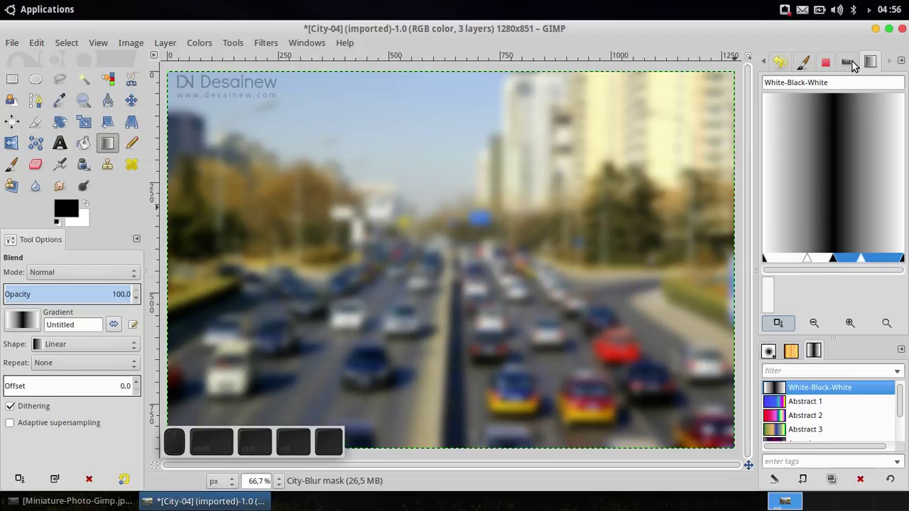
Make the City-Blur layer mask the editing target and pick the Blend tool
{"action": "scroll", "scroll_direction": "up", "scroll_amount": 3}
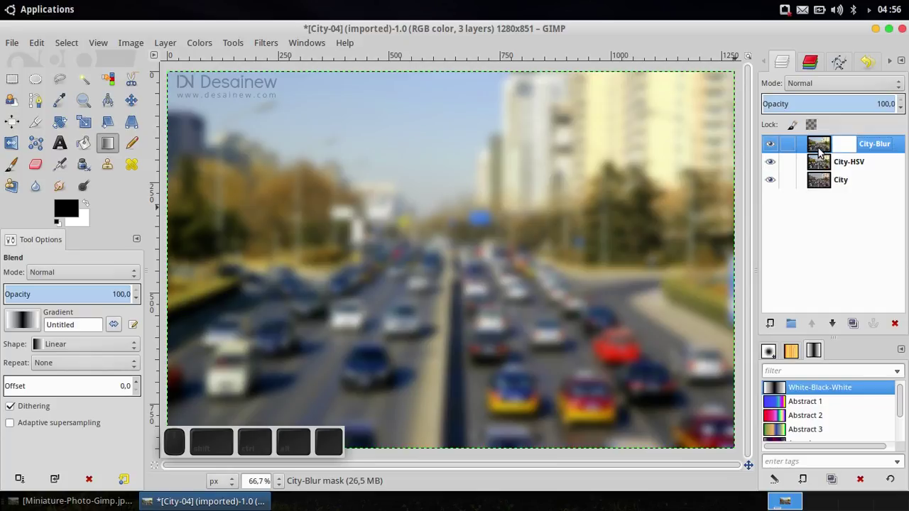
{"action": "left_click", "coordinate": [818, 148]}
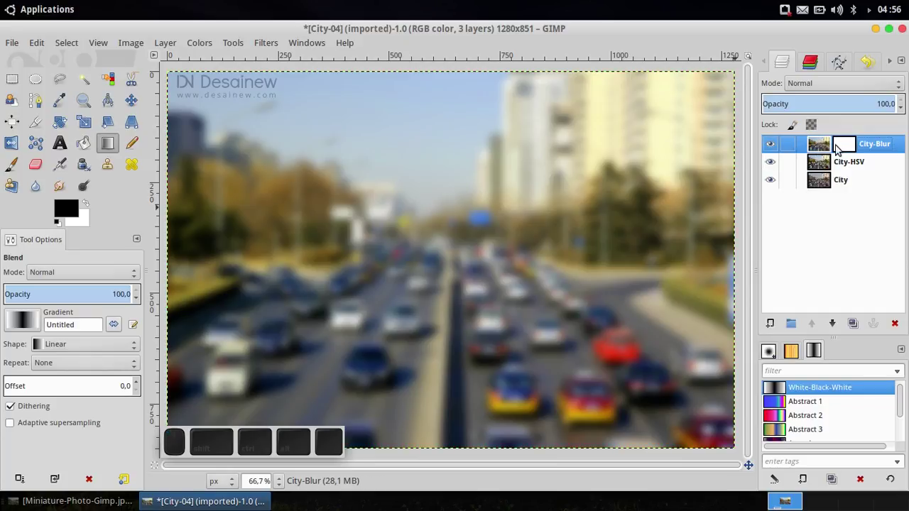
{"action": "left_click", "coordinate": [840, 149]}
{"action": "left_click", "coordinate": [821, 148]}
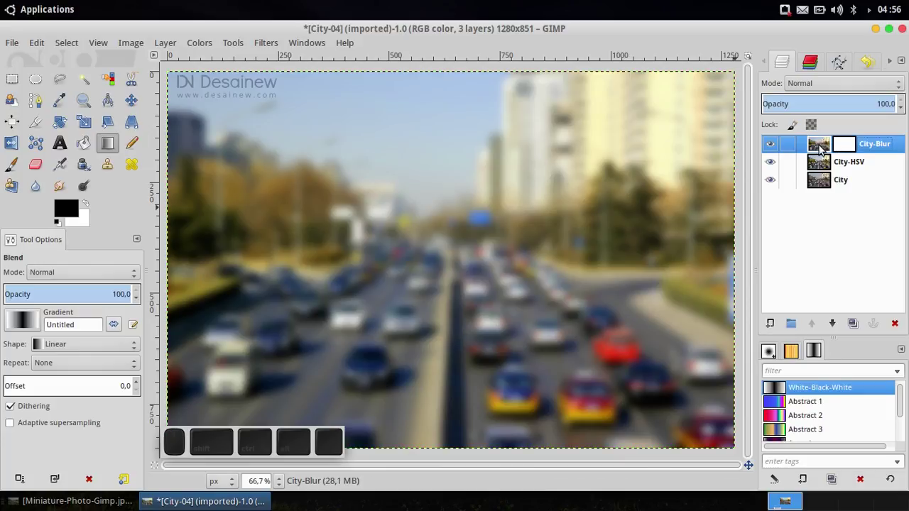
{"action": "left_click", "coordinate": [846, 147]}
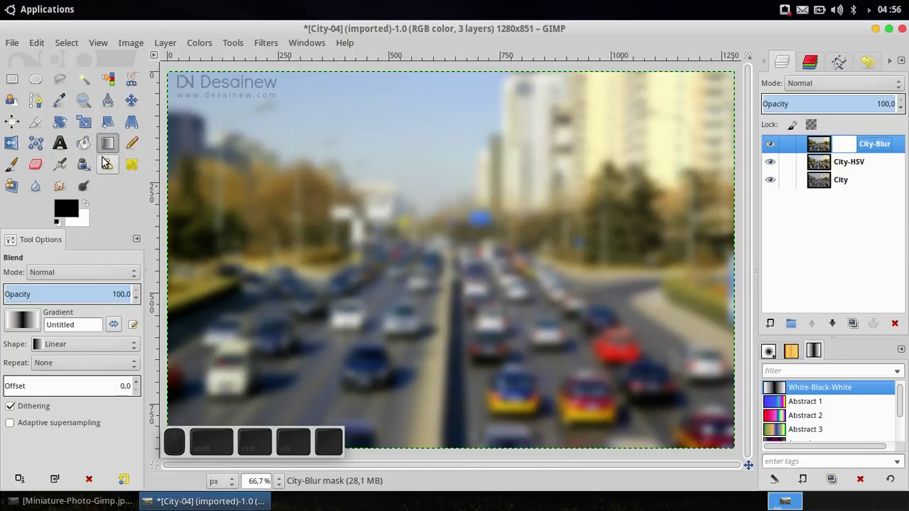
{"action": "left_click", "coordinate": [109, 154]}
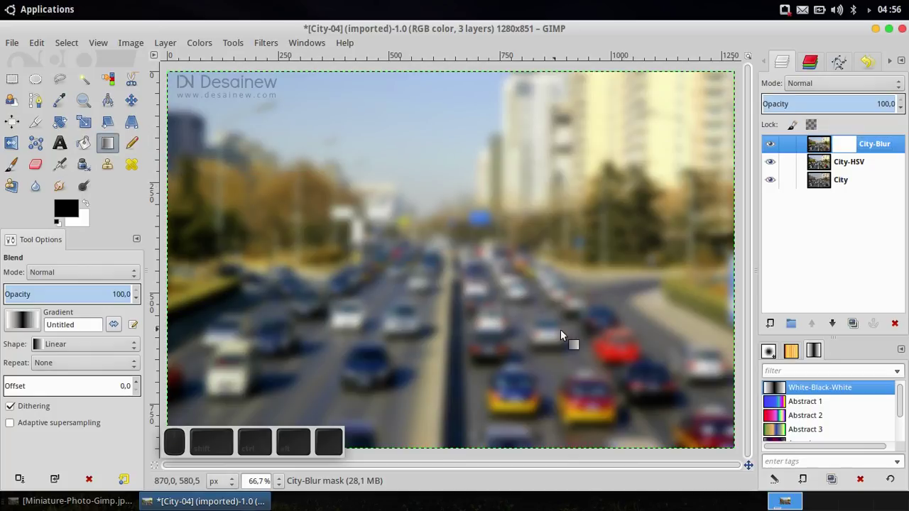
{"action": "scroll", "scroll_direction": "up", "scroll_amount": 3}
Choose the White-Black-White gradient and drag it vertically into the mask, sharpening the central traffic band
{"action": "left_click", "coordinate": [825, 390]}
{"action": "left_click", "coordinate": [823, 405]}
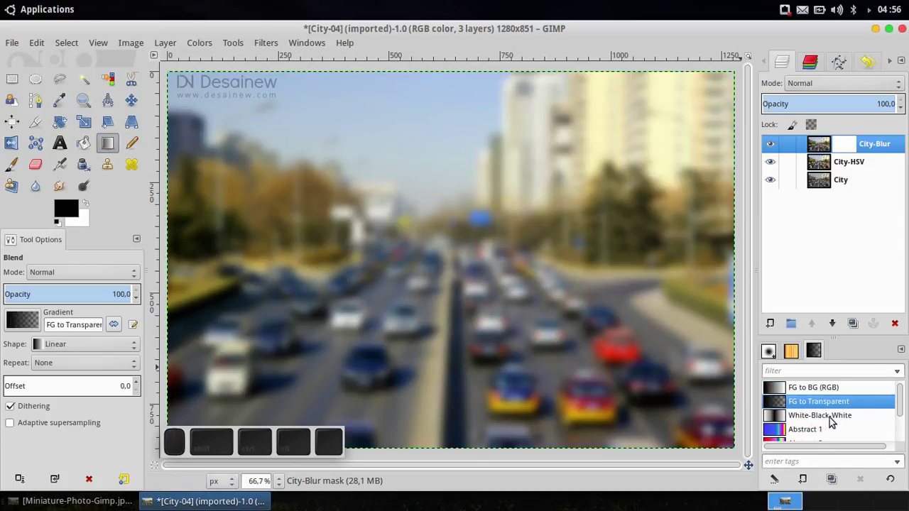
{"action": "left_click", "coordinate": [839, 422]}
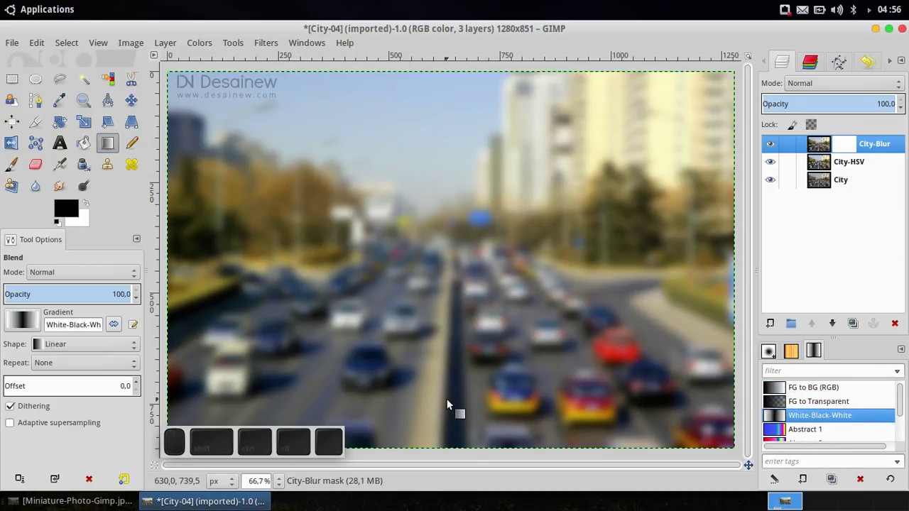
{"action": "left_click", "coordinate": [805, 393]}
{"action": "left_click", "coordinate": [807, 404]}
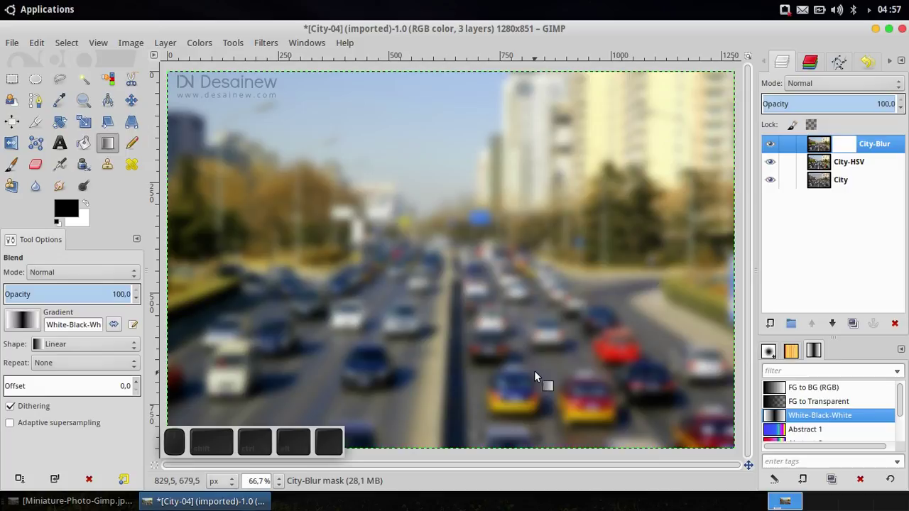
{"action": "scroll", "scroll_direction": "down", "scroll_amount": 3}
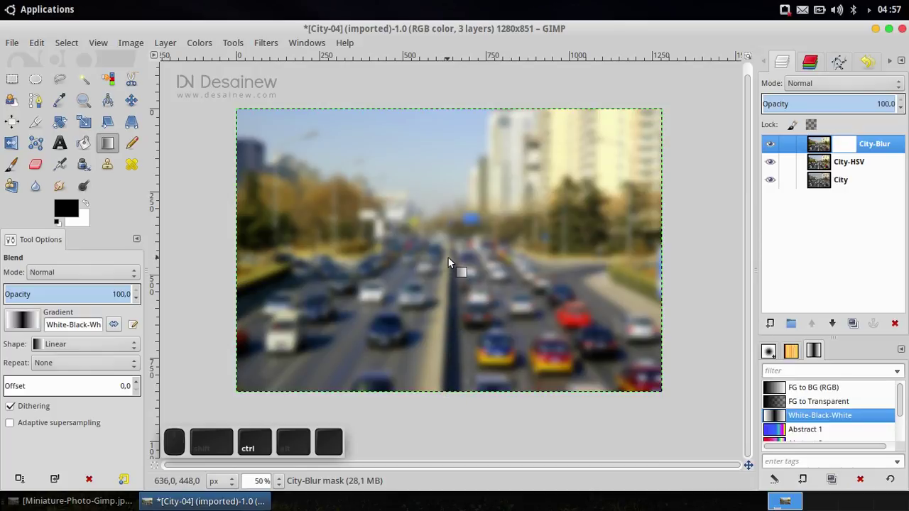
{"action": "left_click_drag", "start_coordinate": [452, 260], "coordinate": [446, 409]}
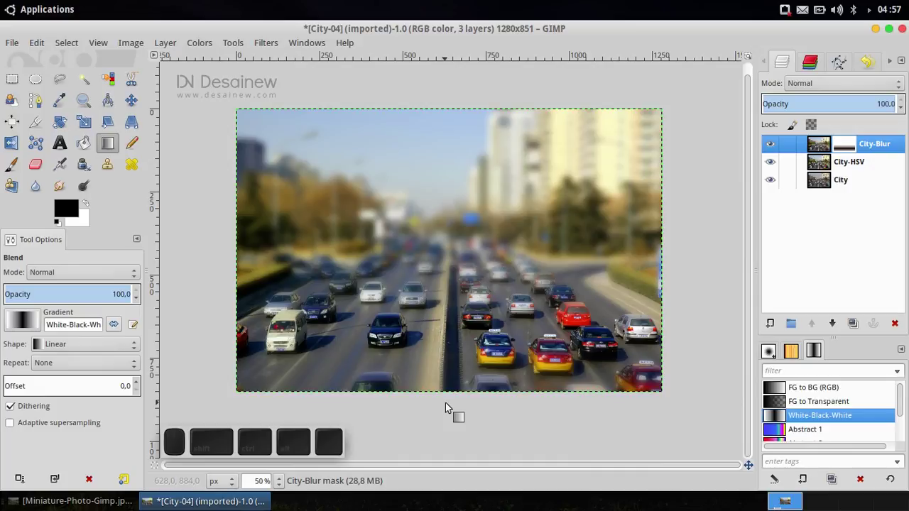
Turn off Show Layer Mask to reveal the finished tilt-shift photo, then minimise GIMP
{"action": "right_click", "coordinate": [872, 149]}
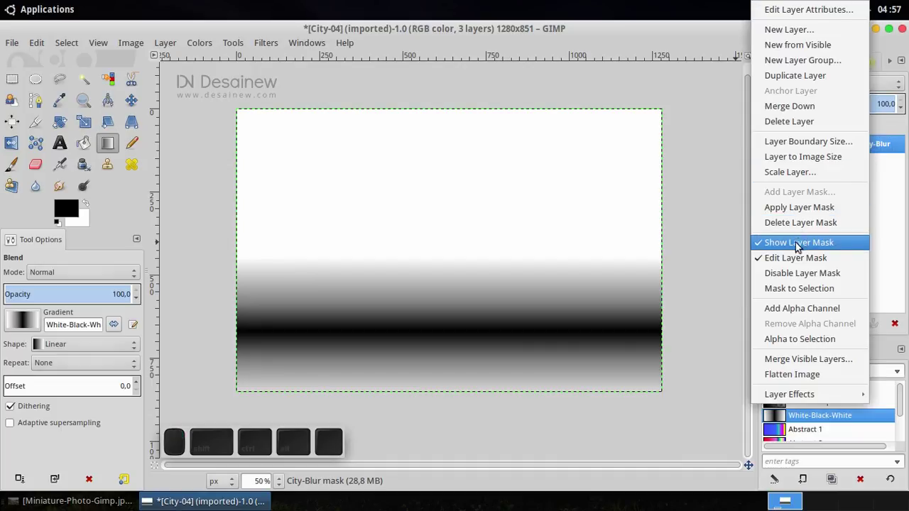
{"action": "left_click", "coordinate": [817, 248]}
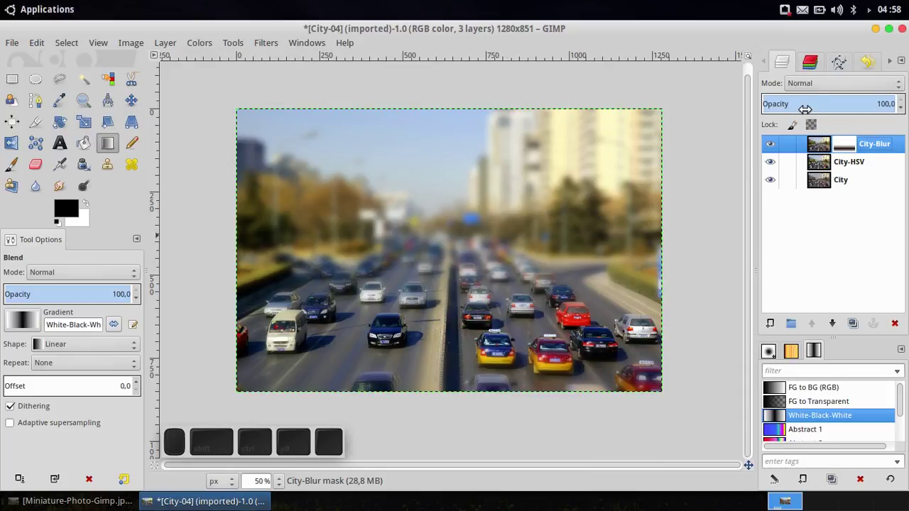
{"action": "left_click", "coordinate": [877, 34]}
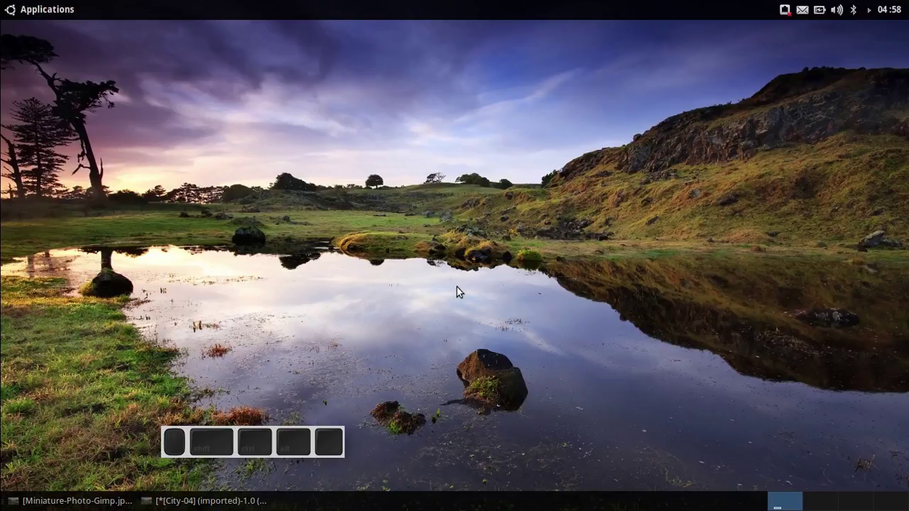